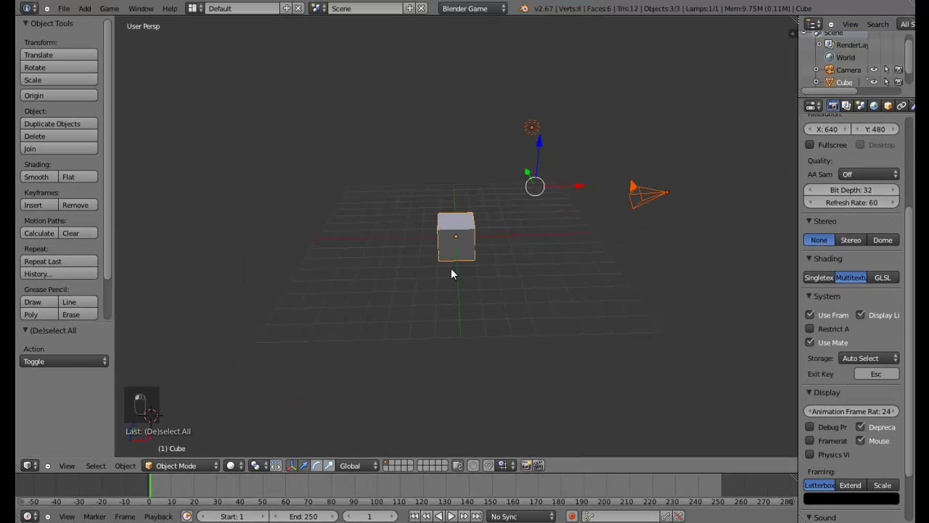
Select every object and delete the default cube, camera and lamp, leaving an empty scene.
key(a)
key(a)
key(x)
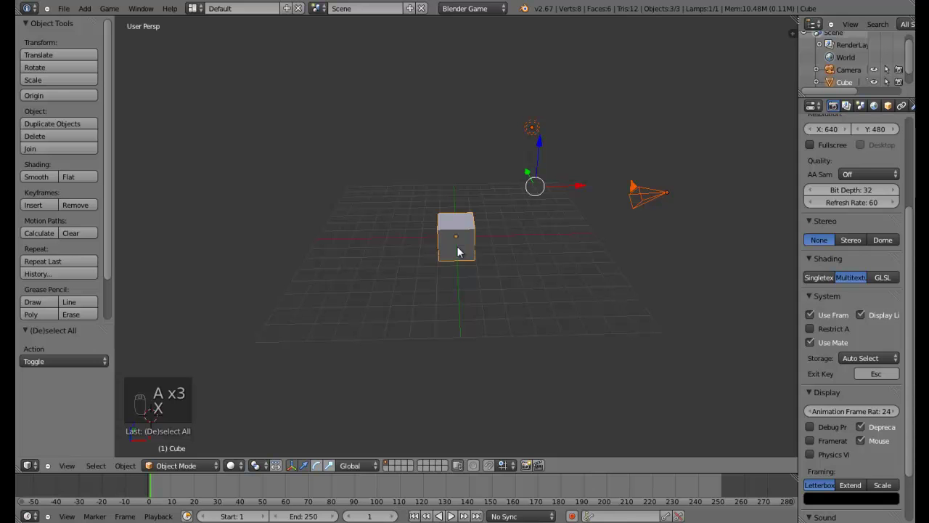
key(x)
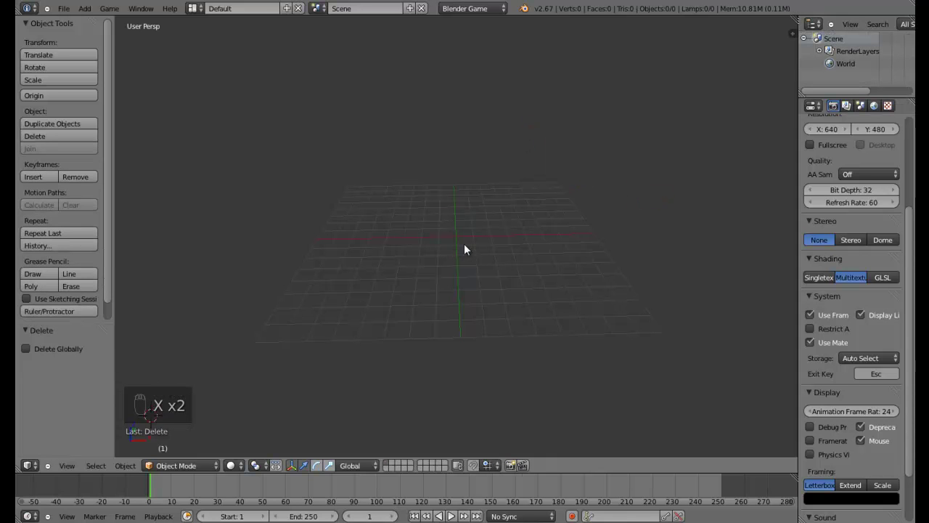
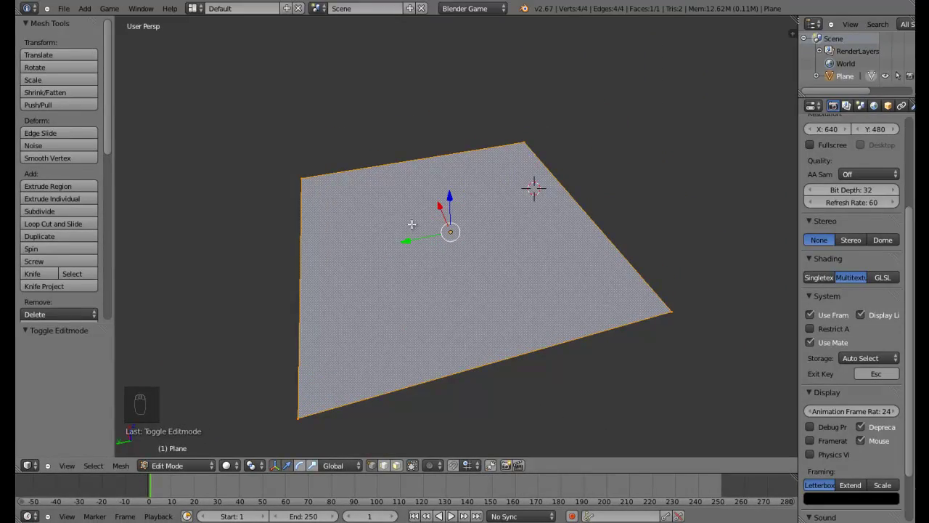
Bring up the mesh Specials list (W) to subdivide the selected plane.
key(w)
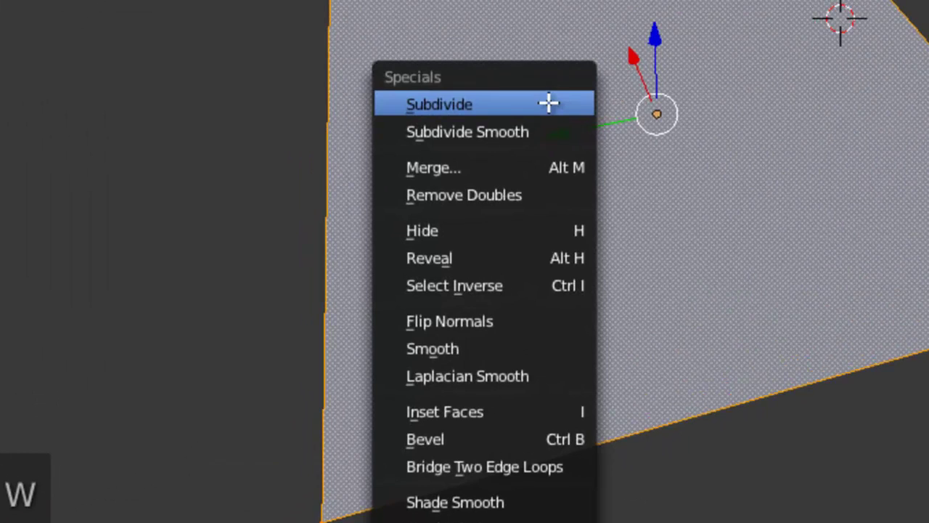
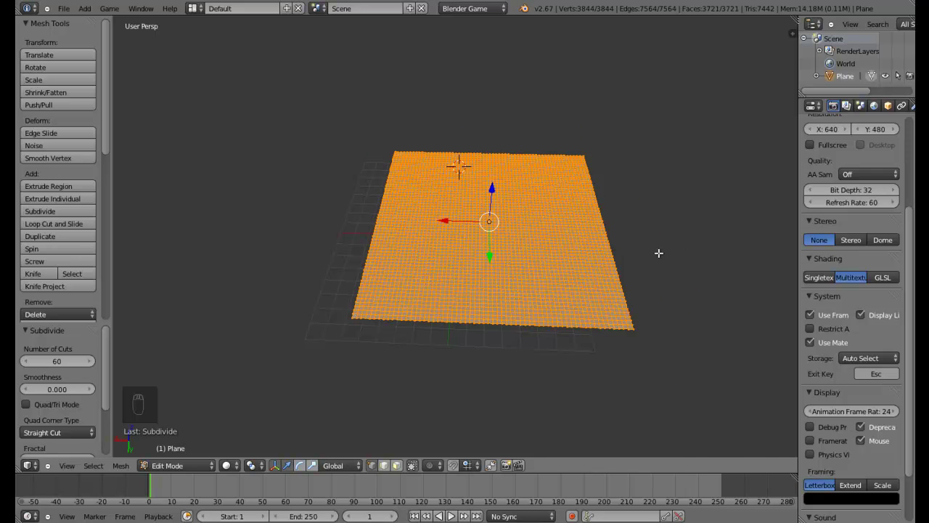
Show the viewport properties shelf (N) to review mesh display overlays.
key(n)
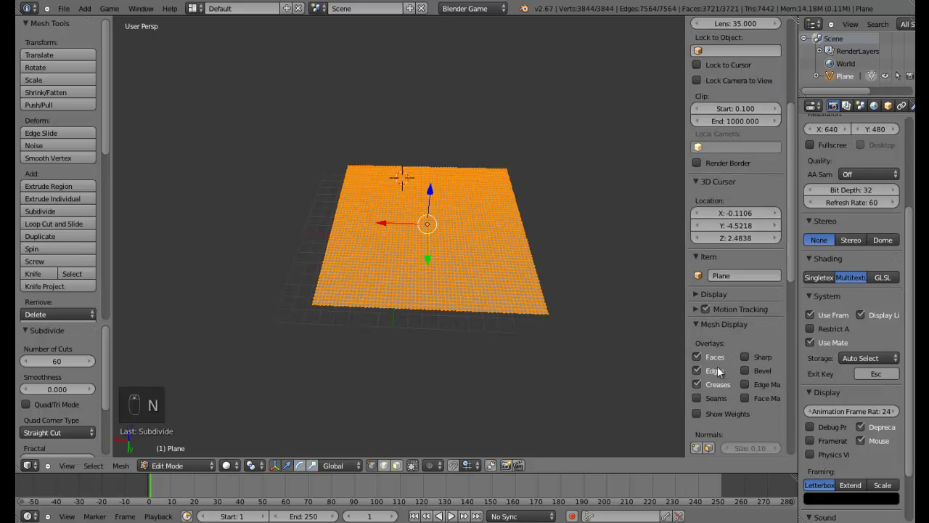
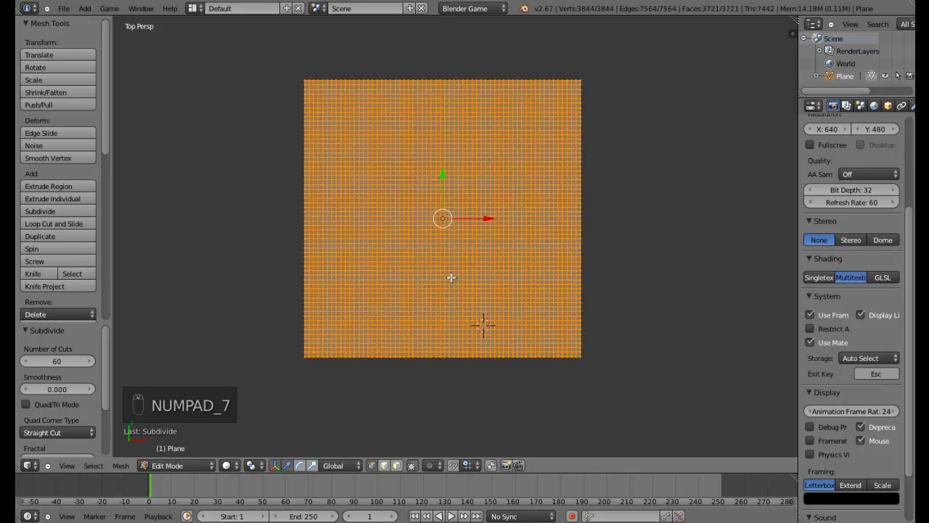
key(a)
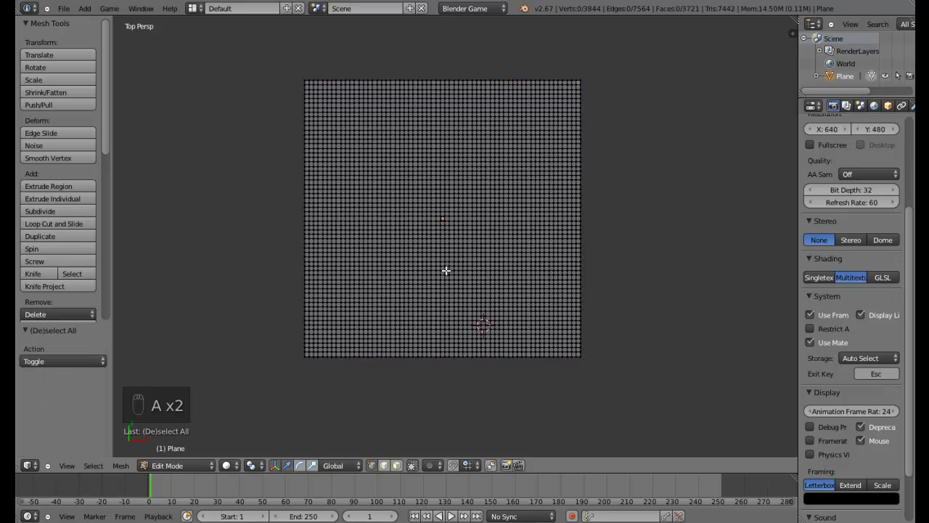
key(c)
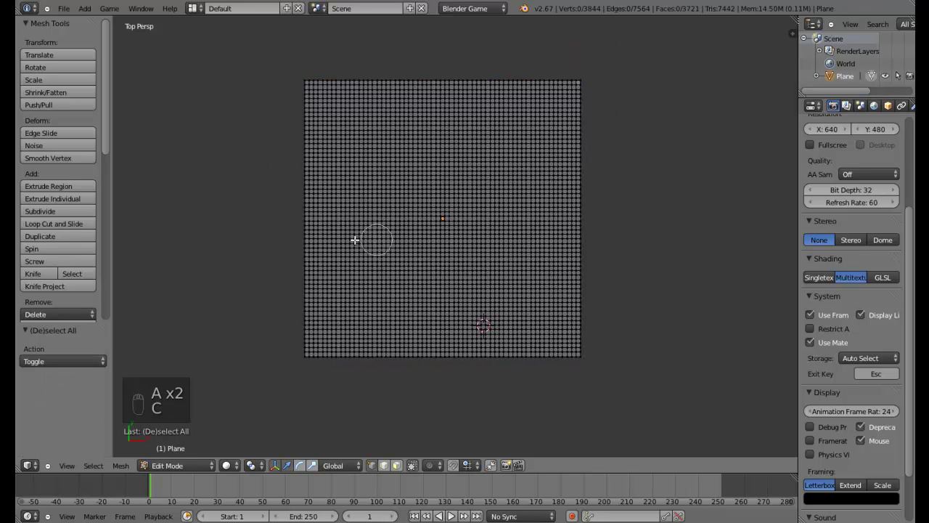
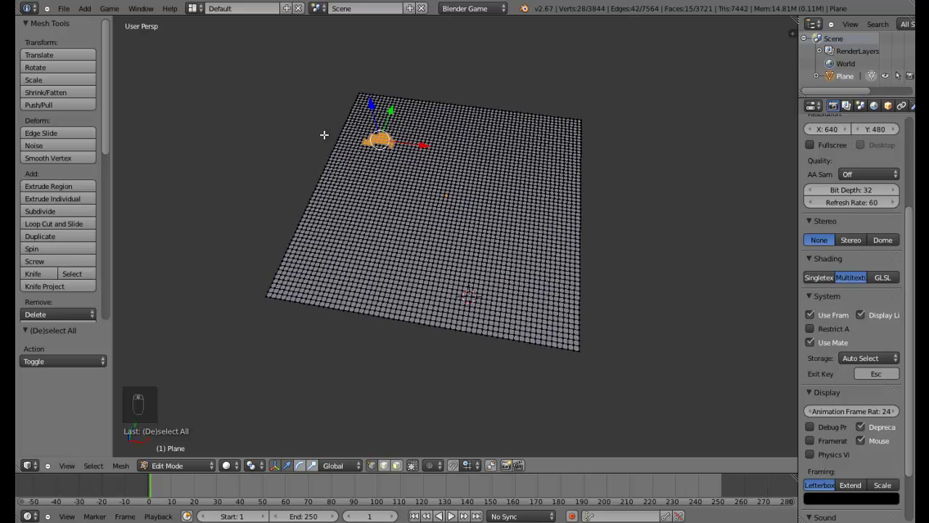
key(c)
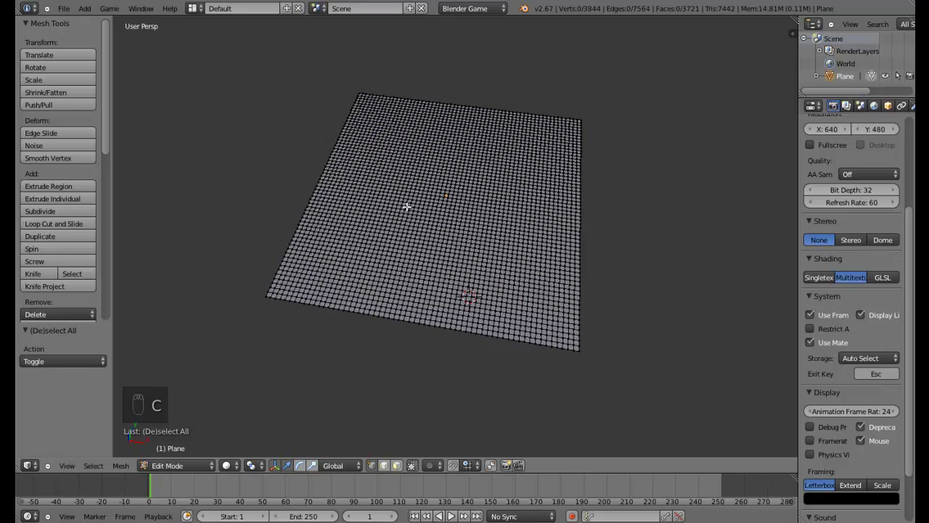
Leave Edit Mode, orbit to inspect the raised hills, and re-enter mesh editing.
key(Tab)
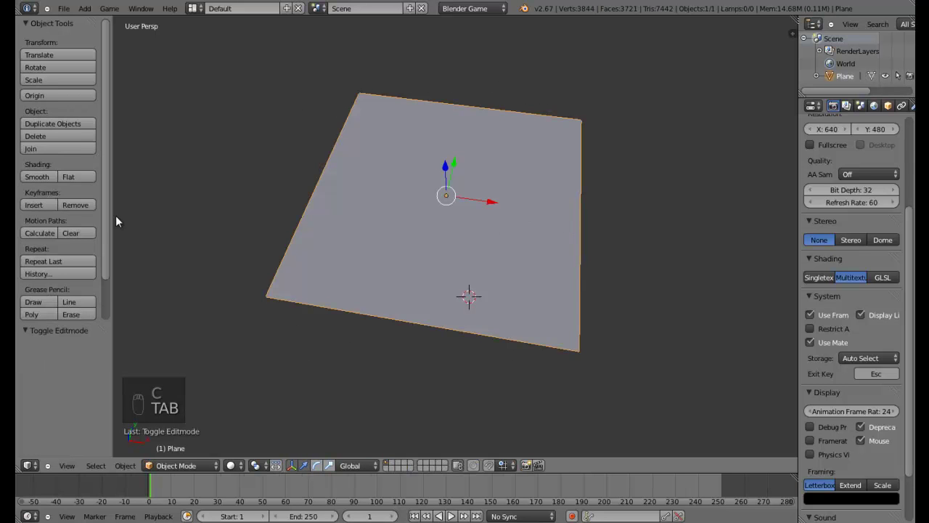
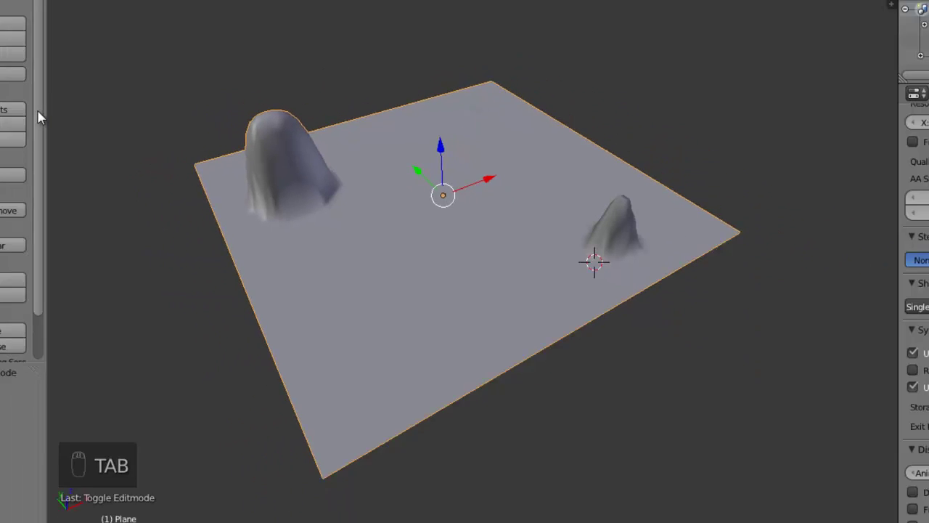
drag(43, 139, 130, 196)
key(Tab)
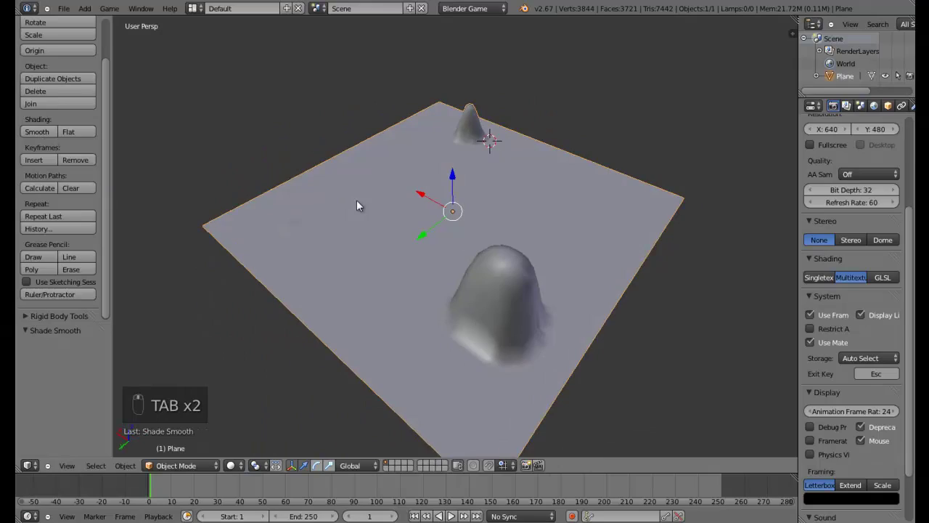
Raise a small third hill near the front-left with proportional editing and check it from another angle.
key(Tab)
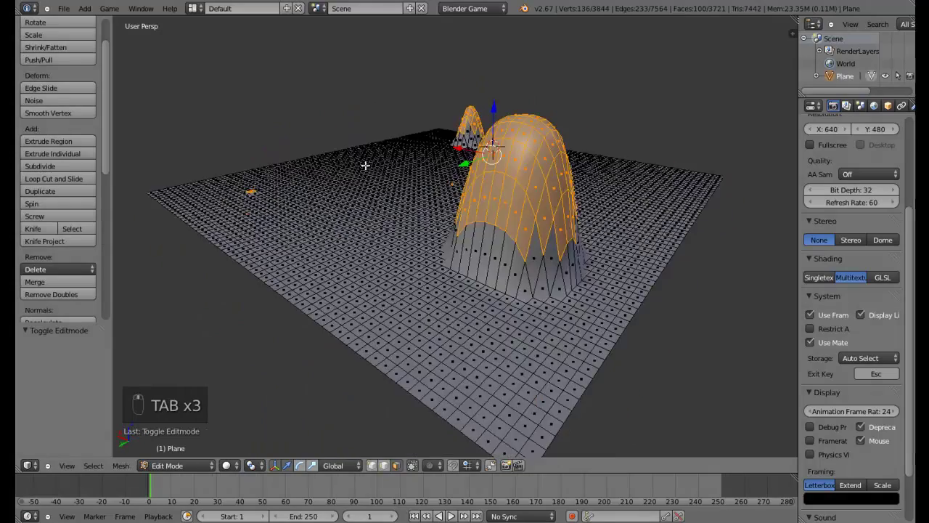
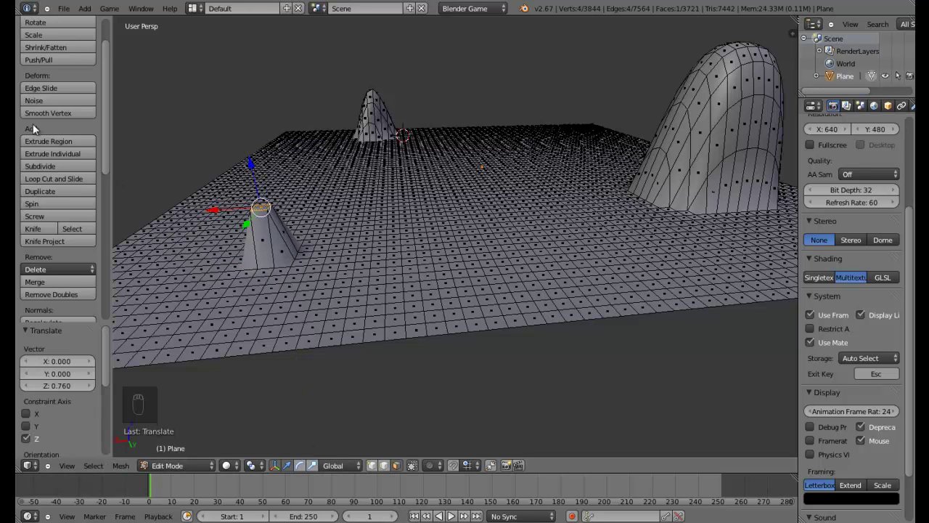
click(50, 122)
key(Tab)
key(Tab)
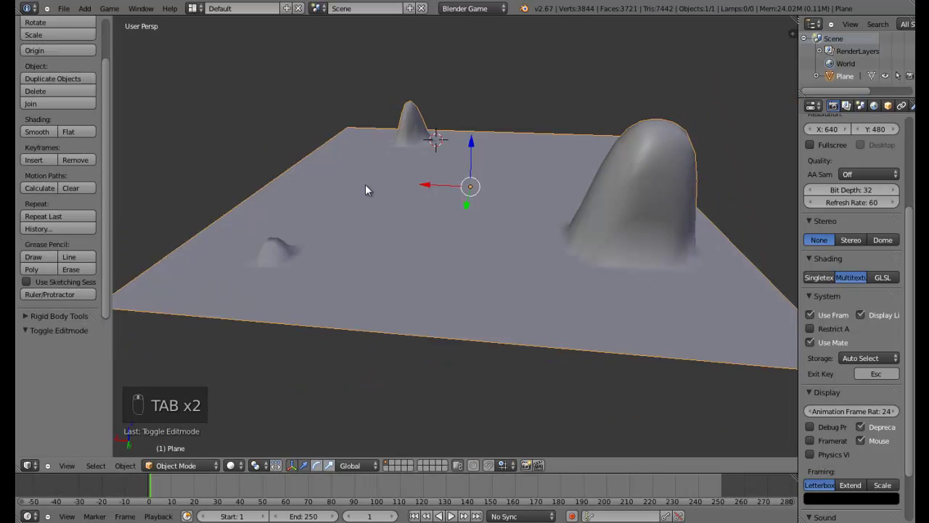
drag(533, 241, 413, 227)
middle_click(397, 222)
key(Tab)
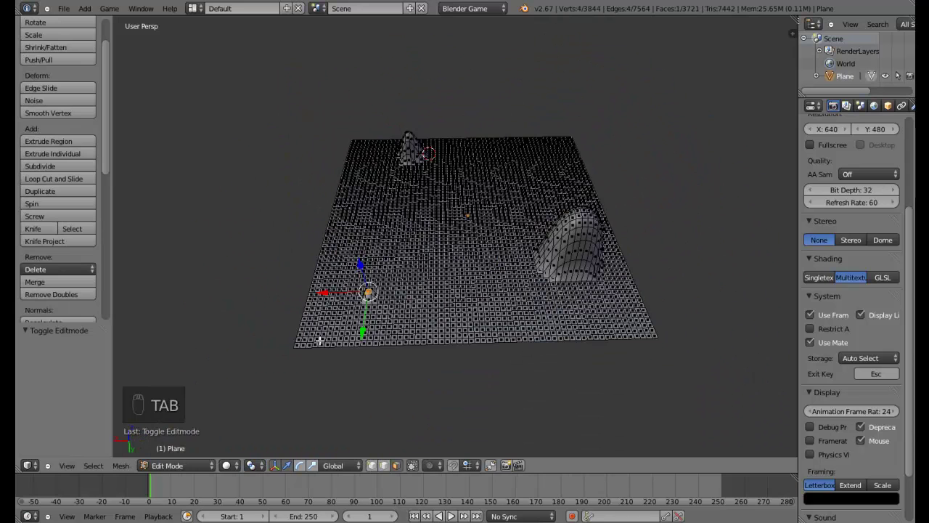
Brush-select the front edge vertices and apply Smooth Vertex to them.
key(a)
key(c)
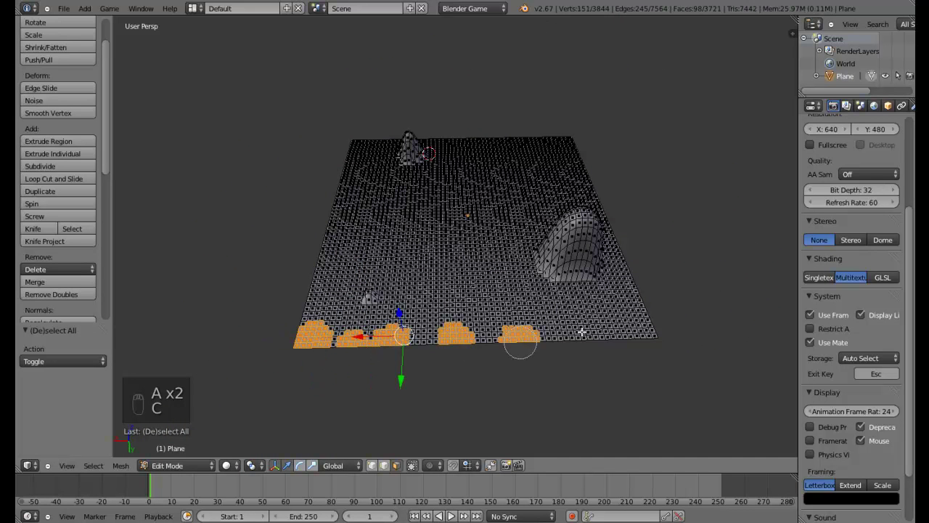
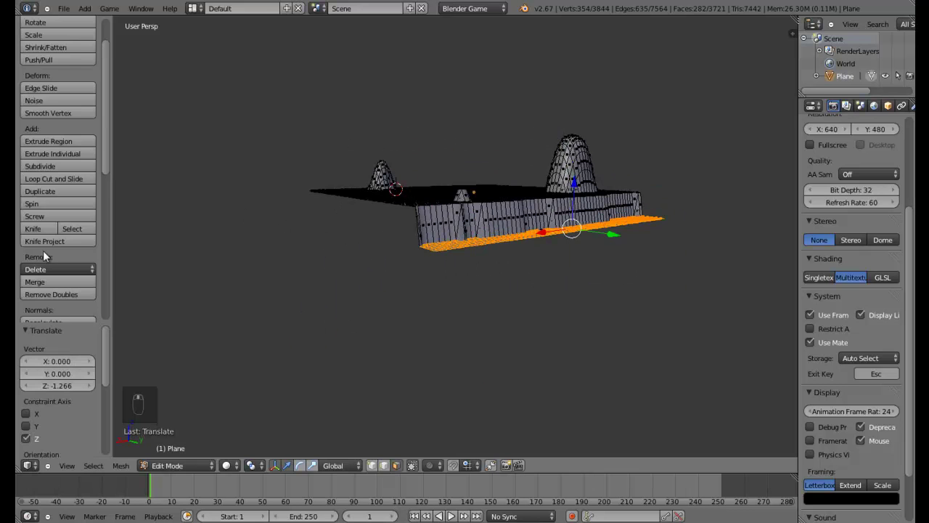
click(54, 113)
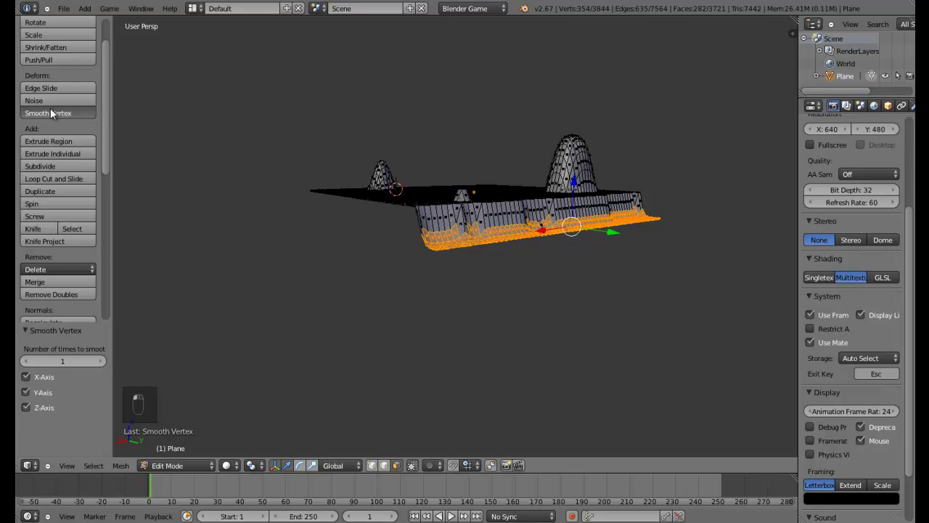
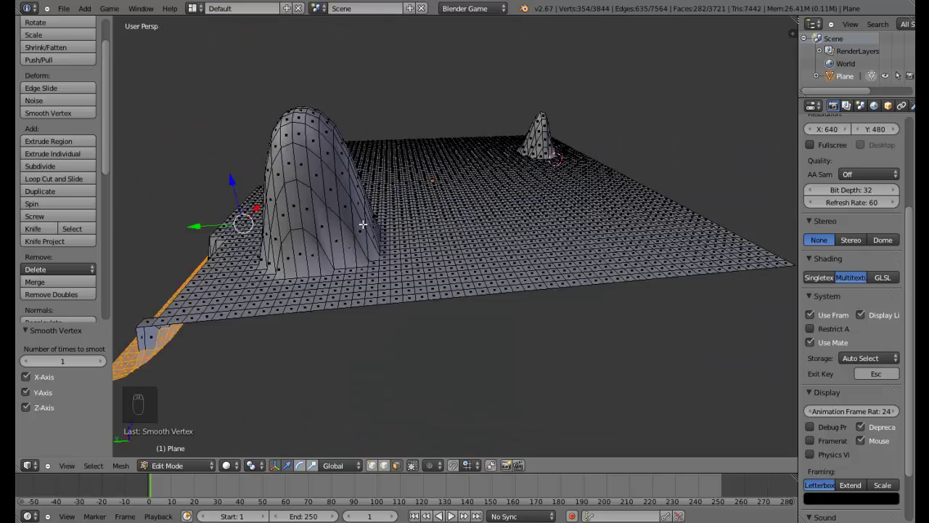
In wireframe Edit Mode, pick out a patch of vertices at the left edge for the ravine.
key(Tab)
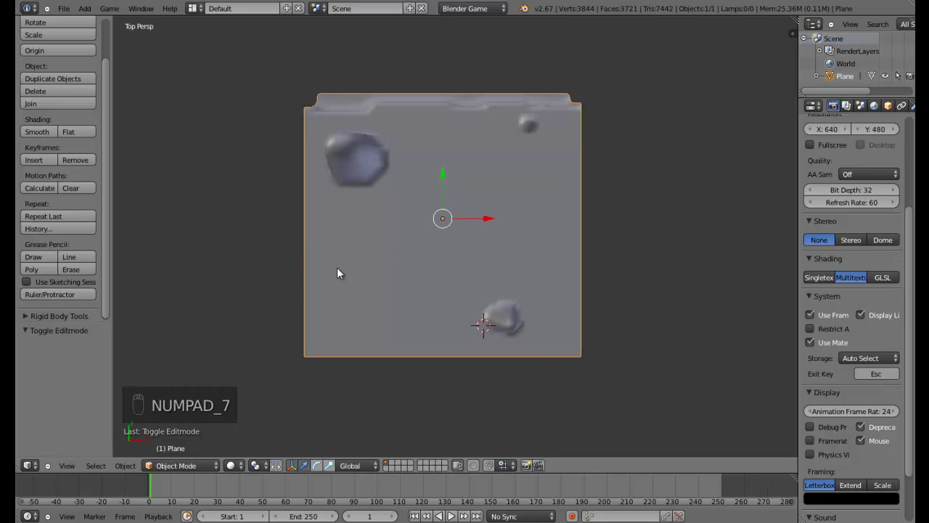
key(Tab)
key(a)
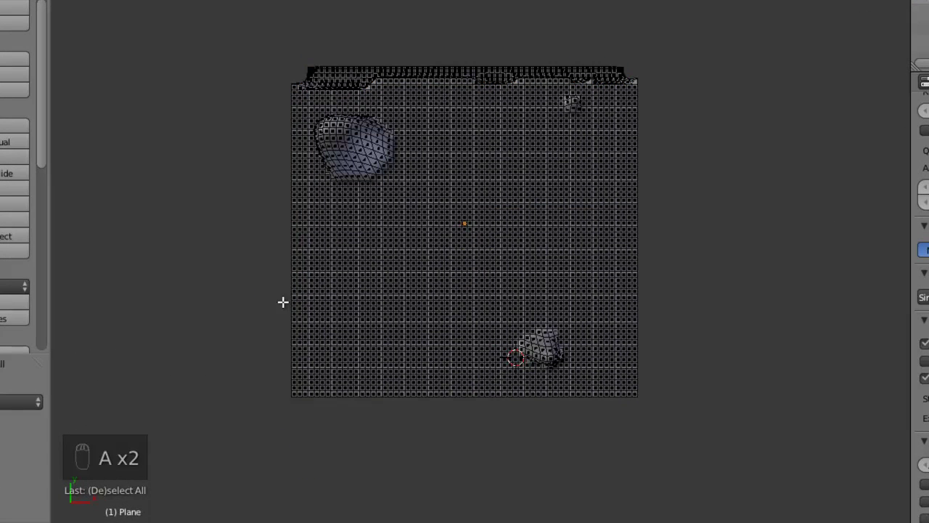
key(c)
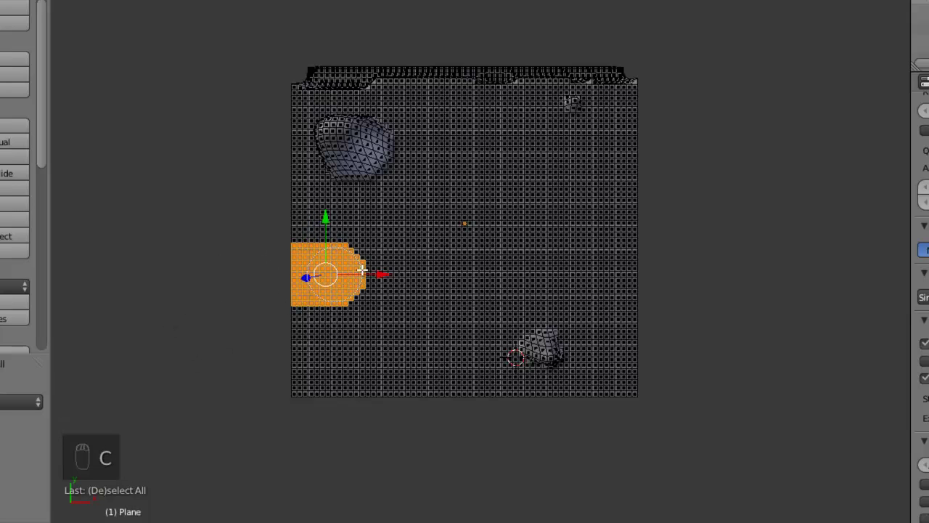
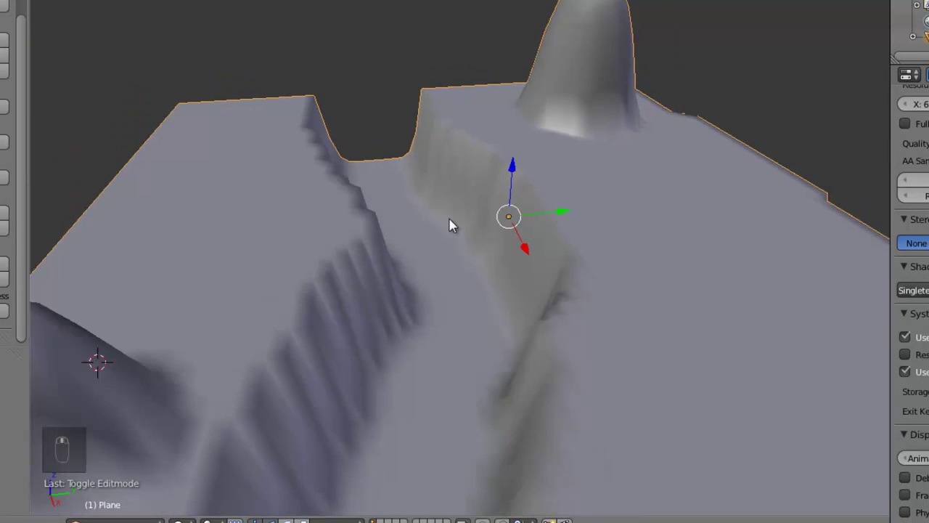
Orbit around and beneath the carved terrain, then add a lamp above it with Shift+A.
drag(374, 309, 486, 234)
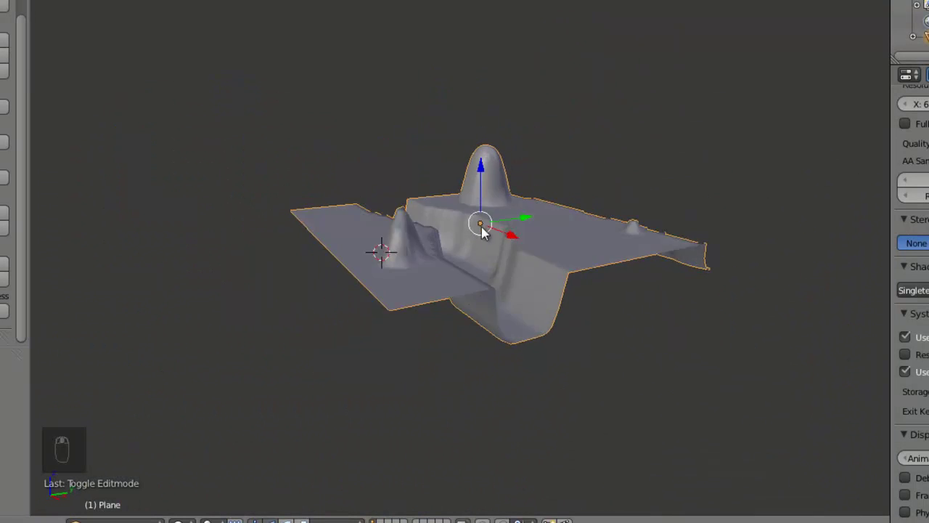
drag(377, 295, 518, 175)
key(p)
key(p)
drag(533, 258, 665, 306)
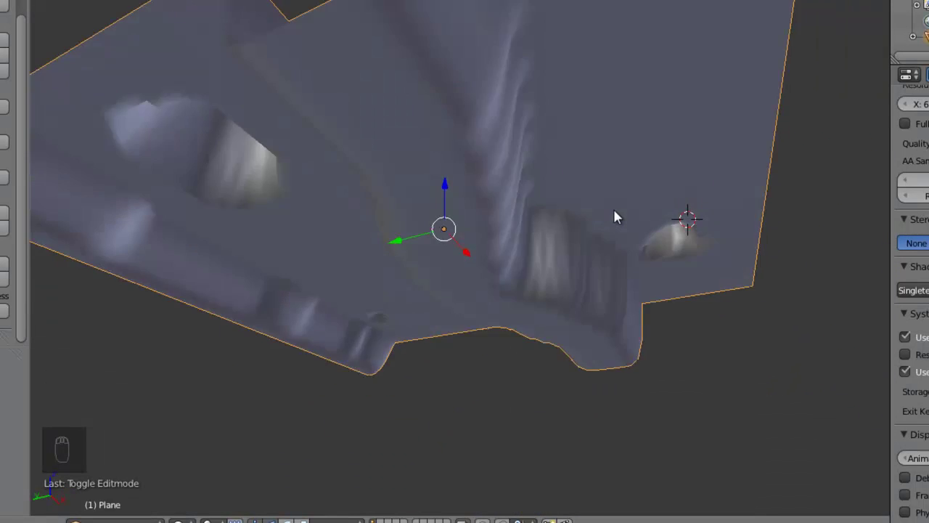
drag(635, 335, 504, 72)
drag(504, 73, 482, 243)
key(shift+a)
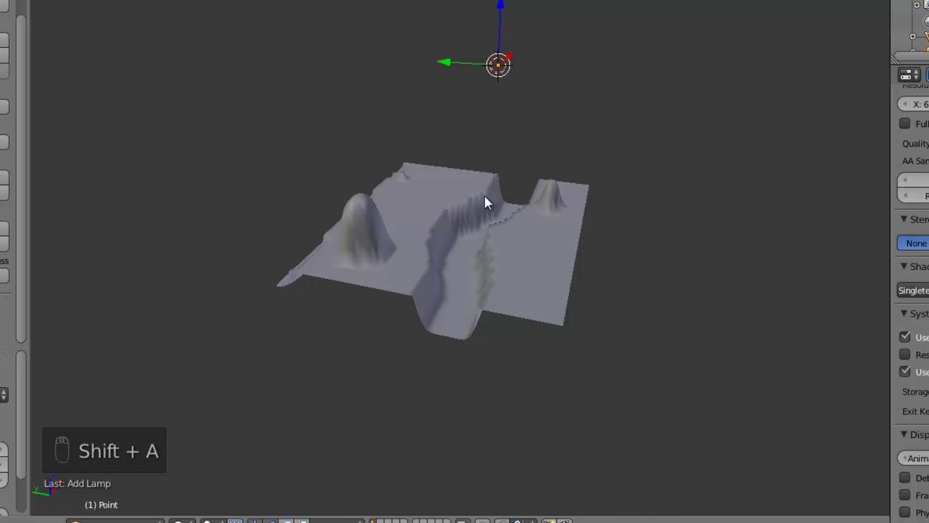
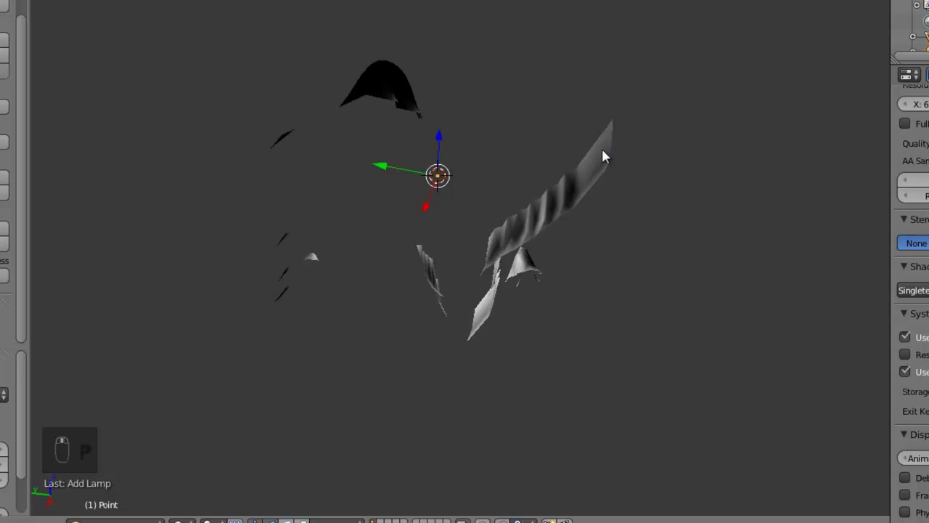
Select the terrain plane and duplicate it with Shift+D.
right_click(446, 249)
key(shift+d)
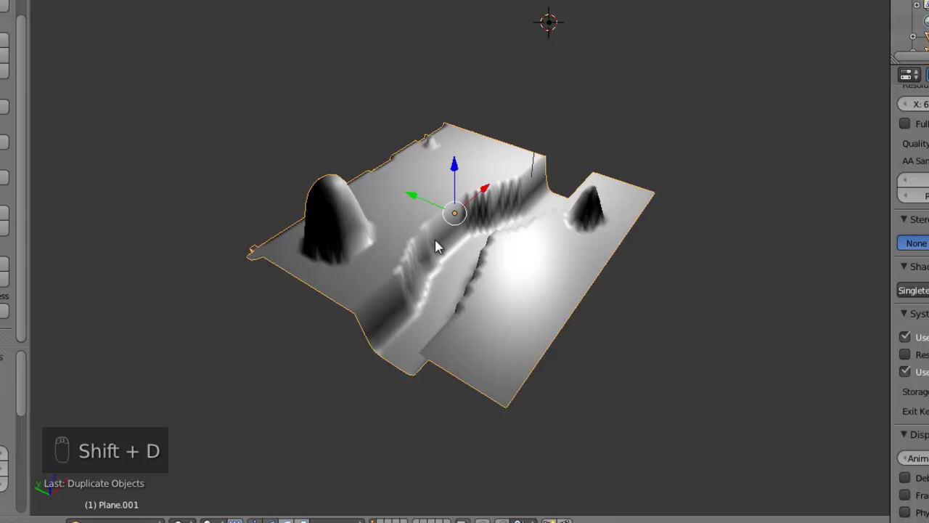
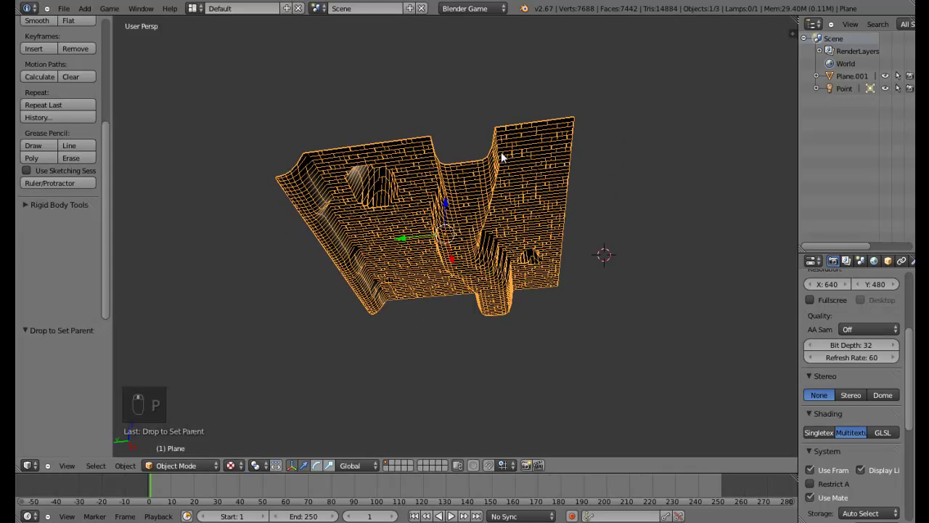
Switch from wireframe to lamp-lit shading and orbit along and below the ravine.
key(p)
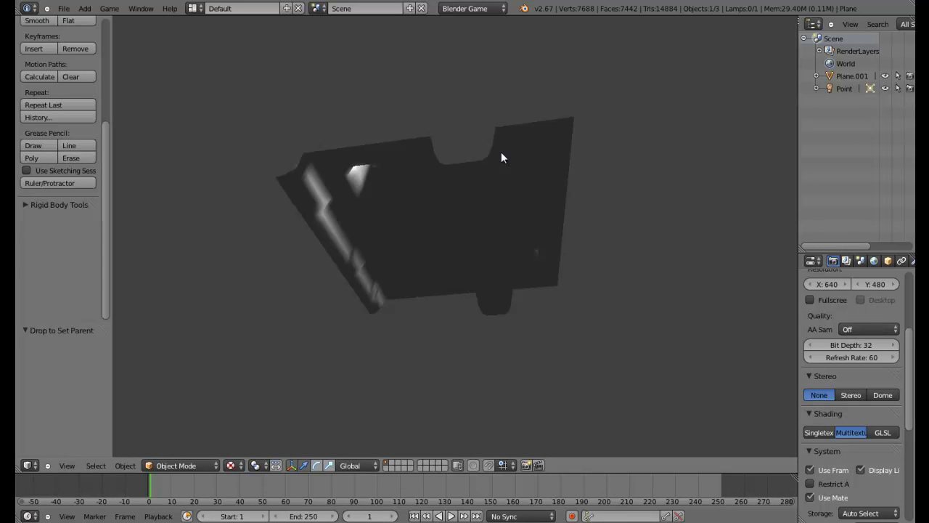
key(p)
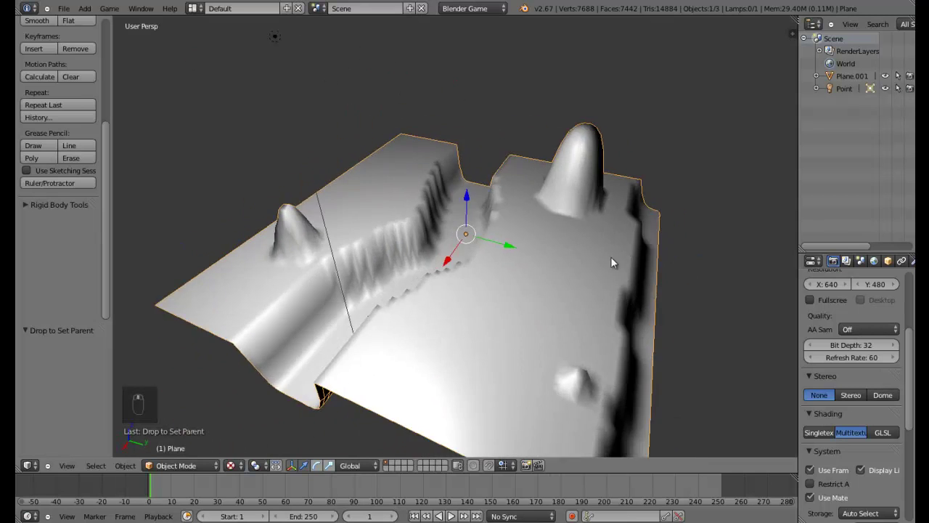
drag(574, 269, 507, 294)
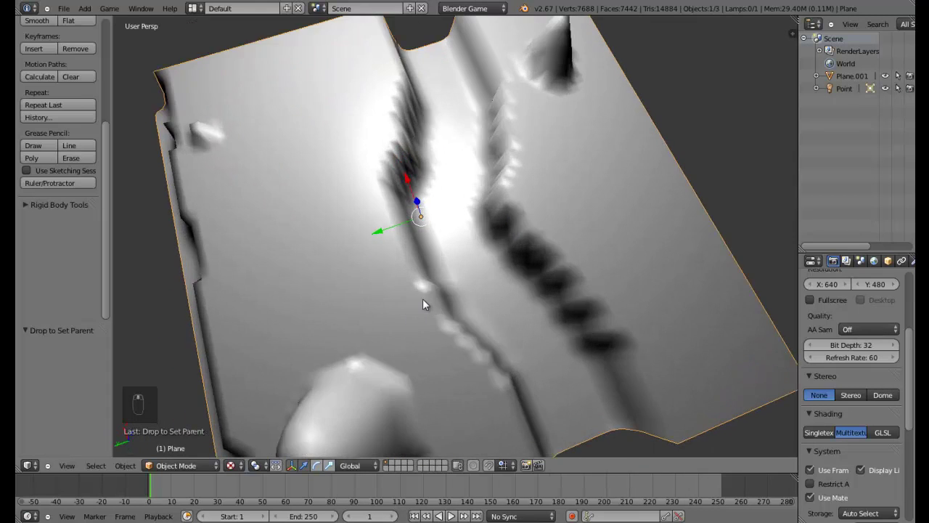
drag(406, 248, 461, 178)
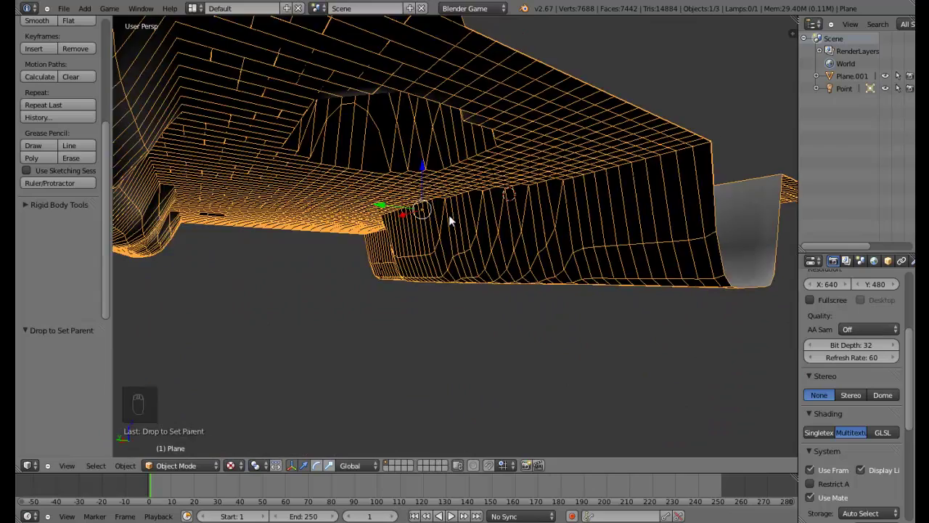
drag(459, 237, 507, 252)
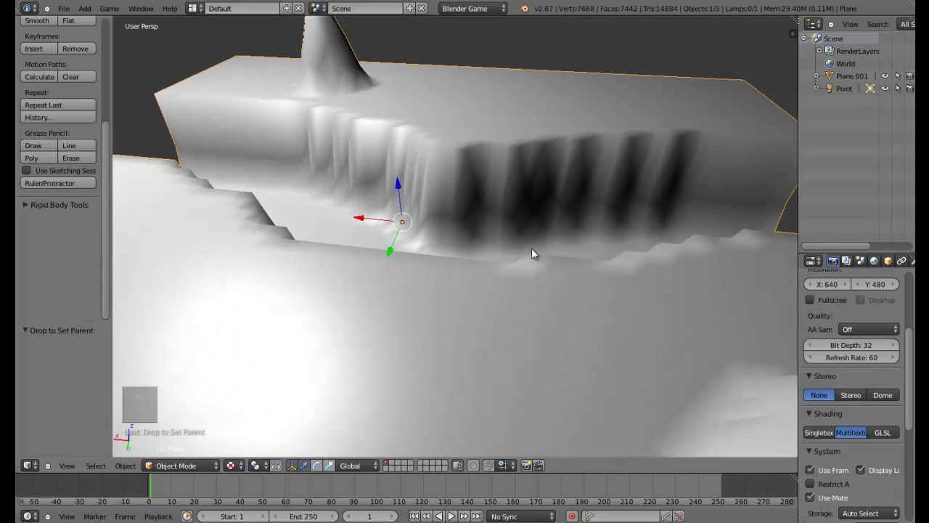
Orbit to view the ravine's stepped wall, then pull back to see the whole terrain.
middle_click(616, 223)
drag(630, 209, 625, 212)
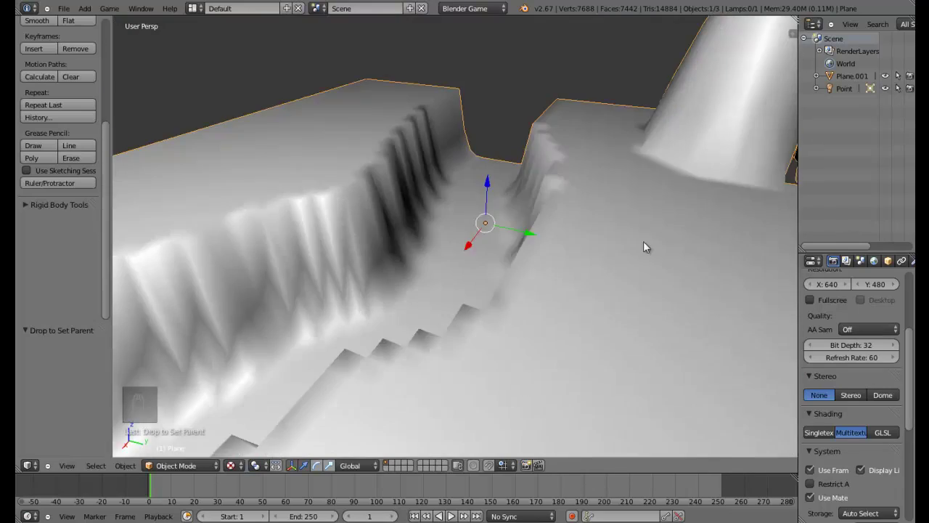
drag(603, 245, 529, 254)
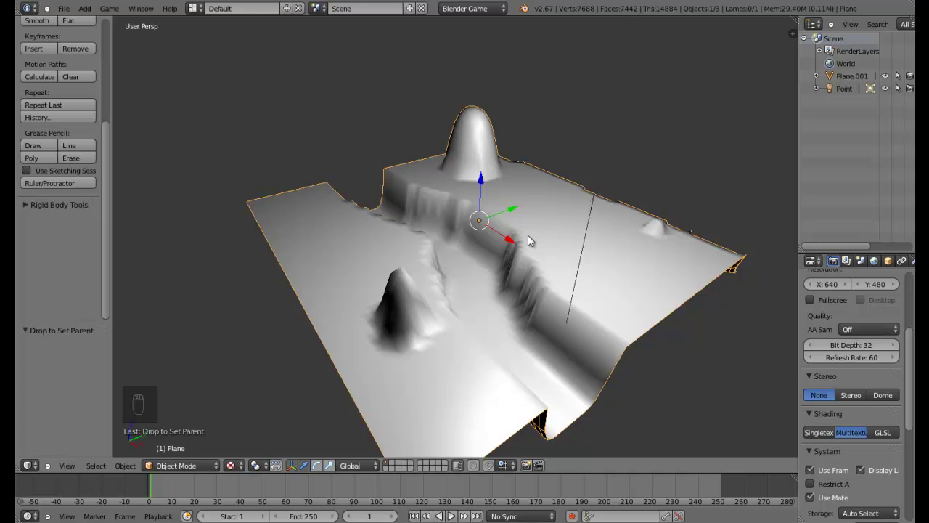
middle_click(443, 246)
middle_click(501, 259)
drag(546, 446, 579, 293)
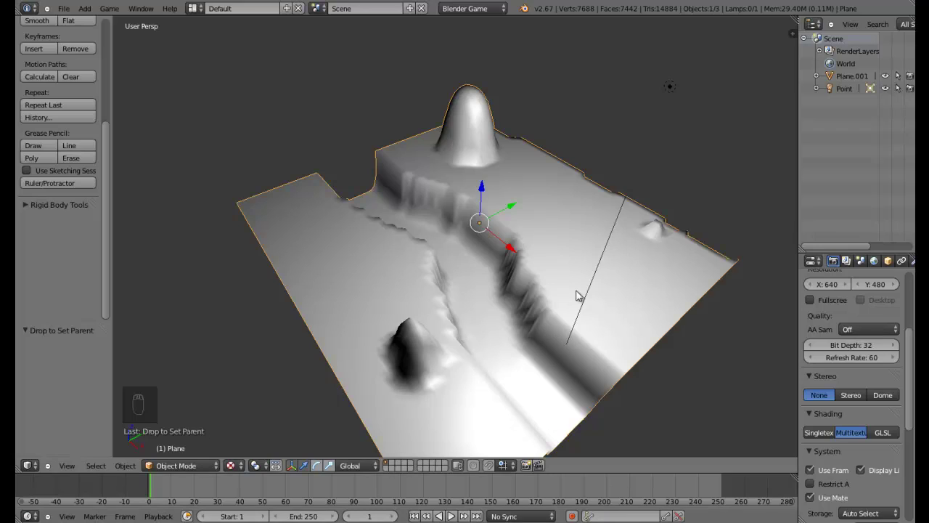